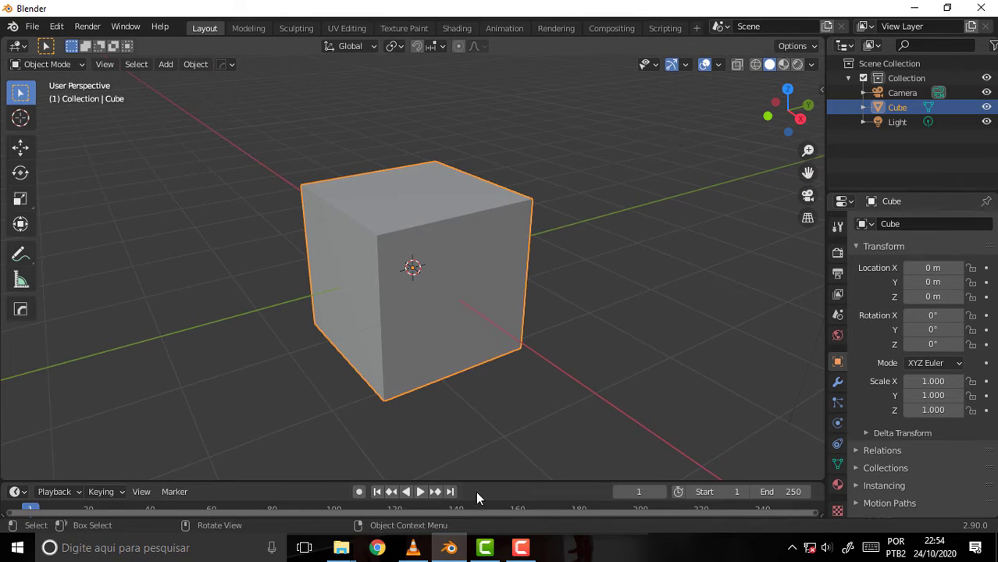
Step: Bring the VLC window with the Hard Ops Complete Overview video to the front
key(shift+Num_Lock)
click(451, 478)
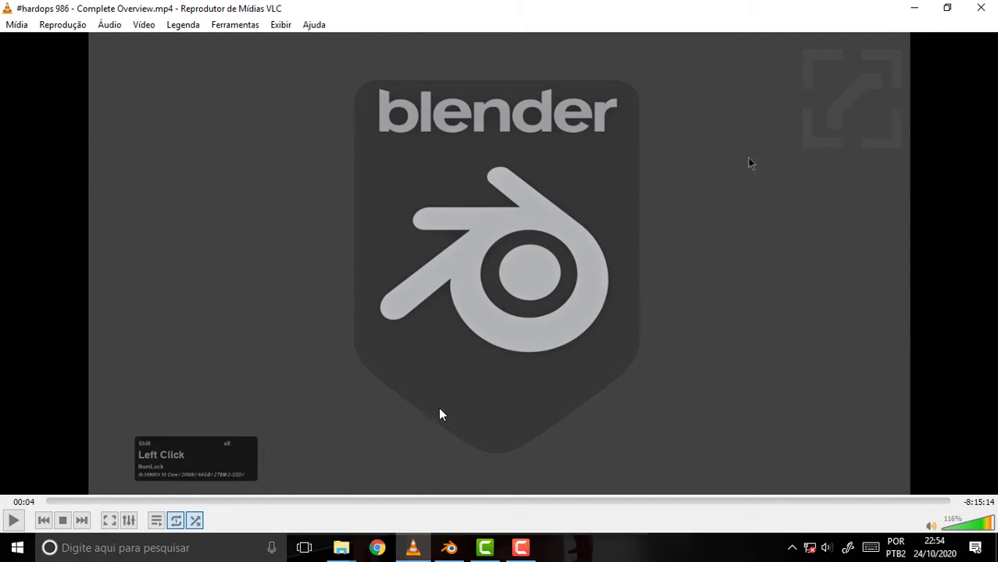